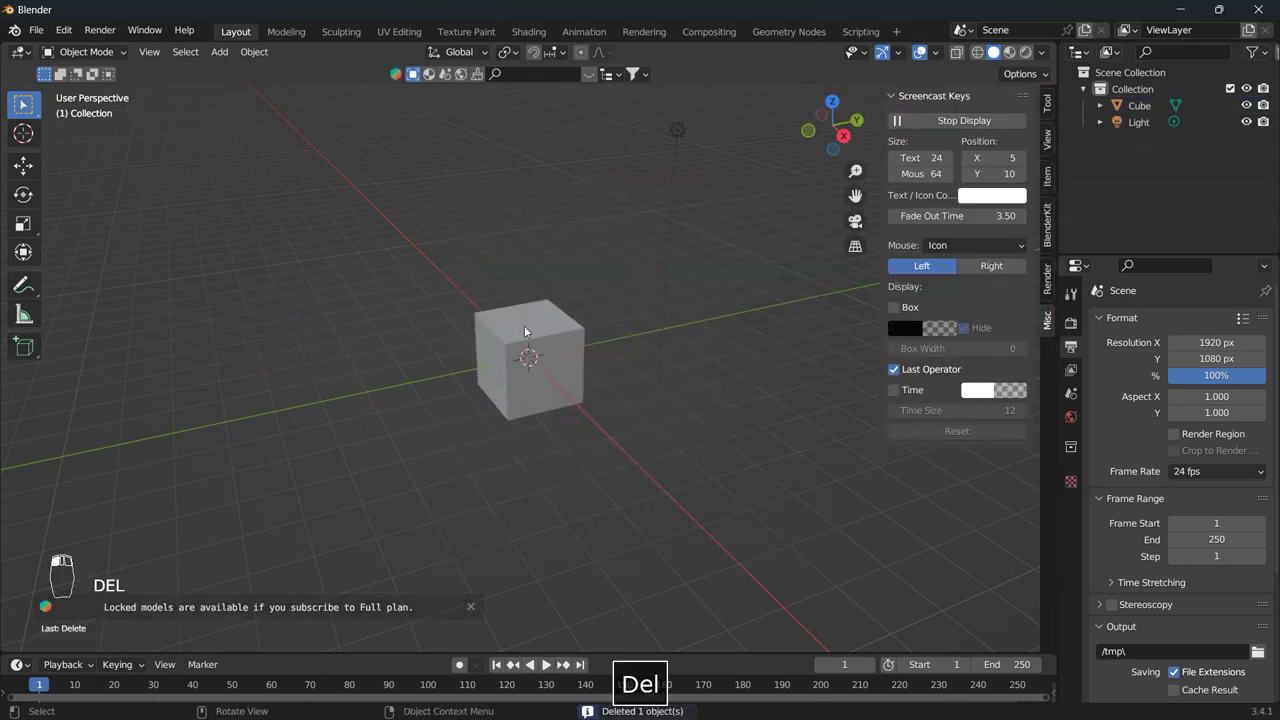
Step: Delete the default cube, camera and light, then bring up the Add menu for a new mesh
key("Delete")
key("Delete")
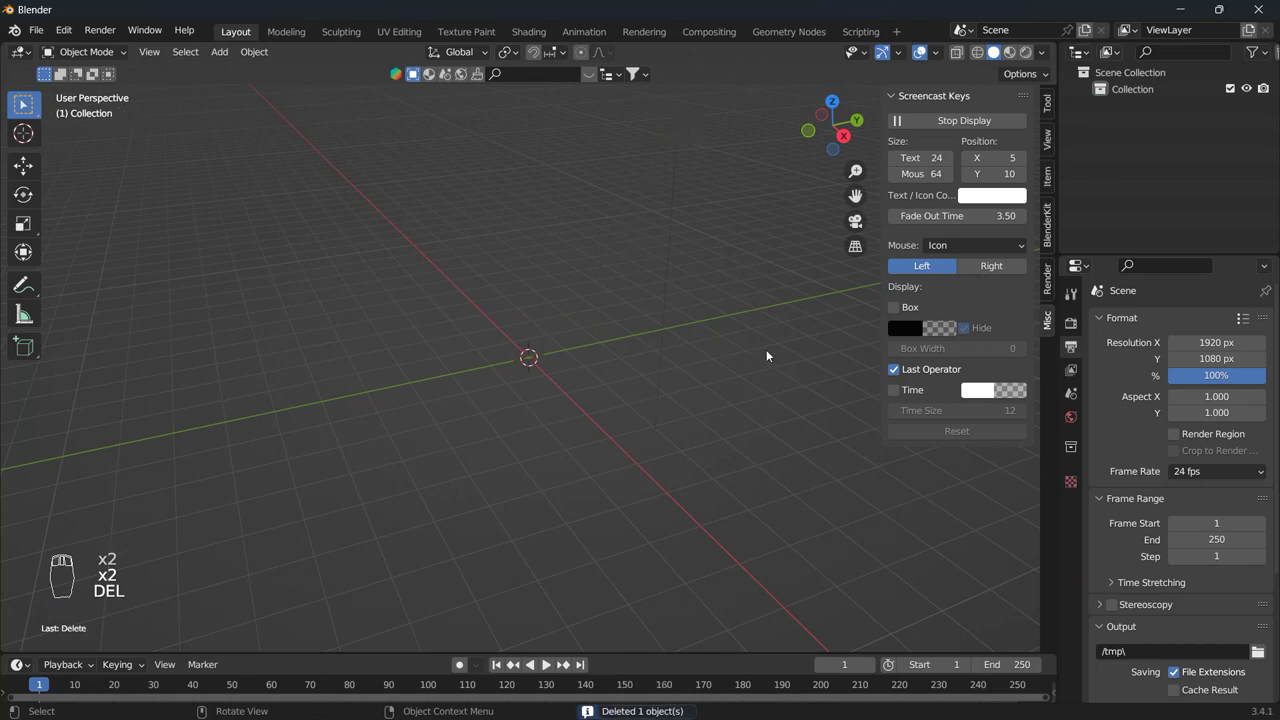
key("n")
key("shift+a")
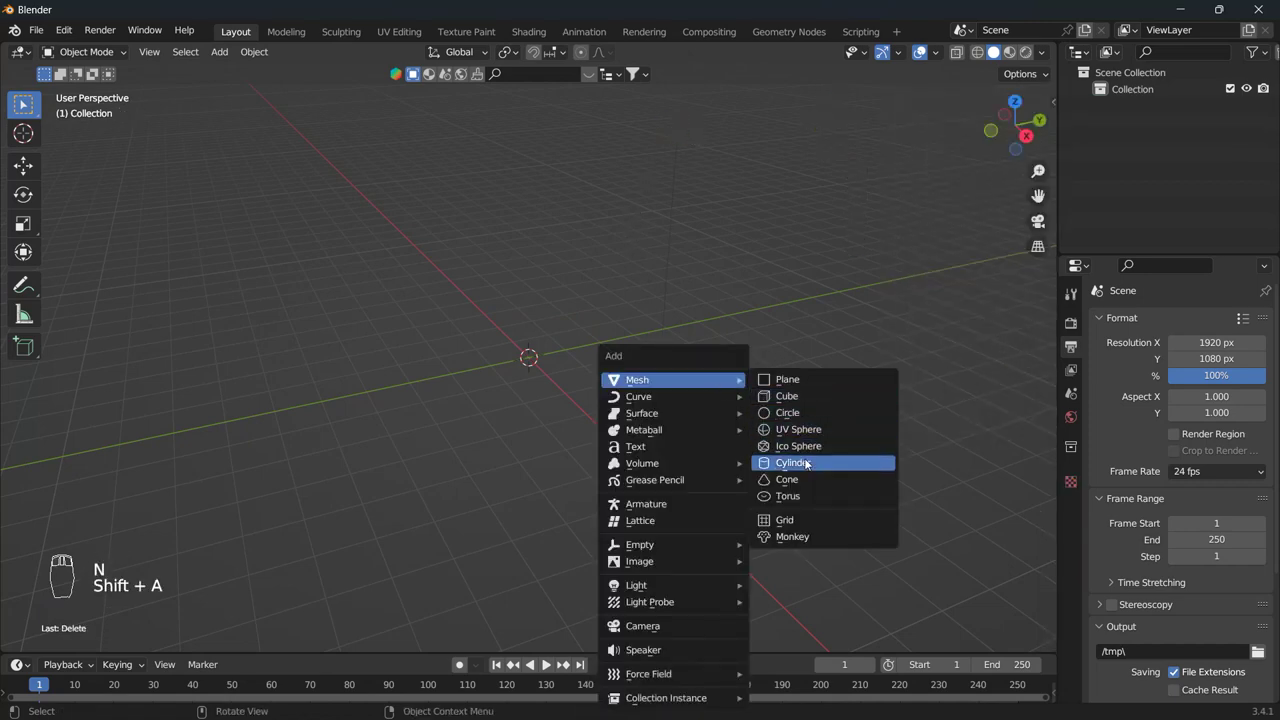
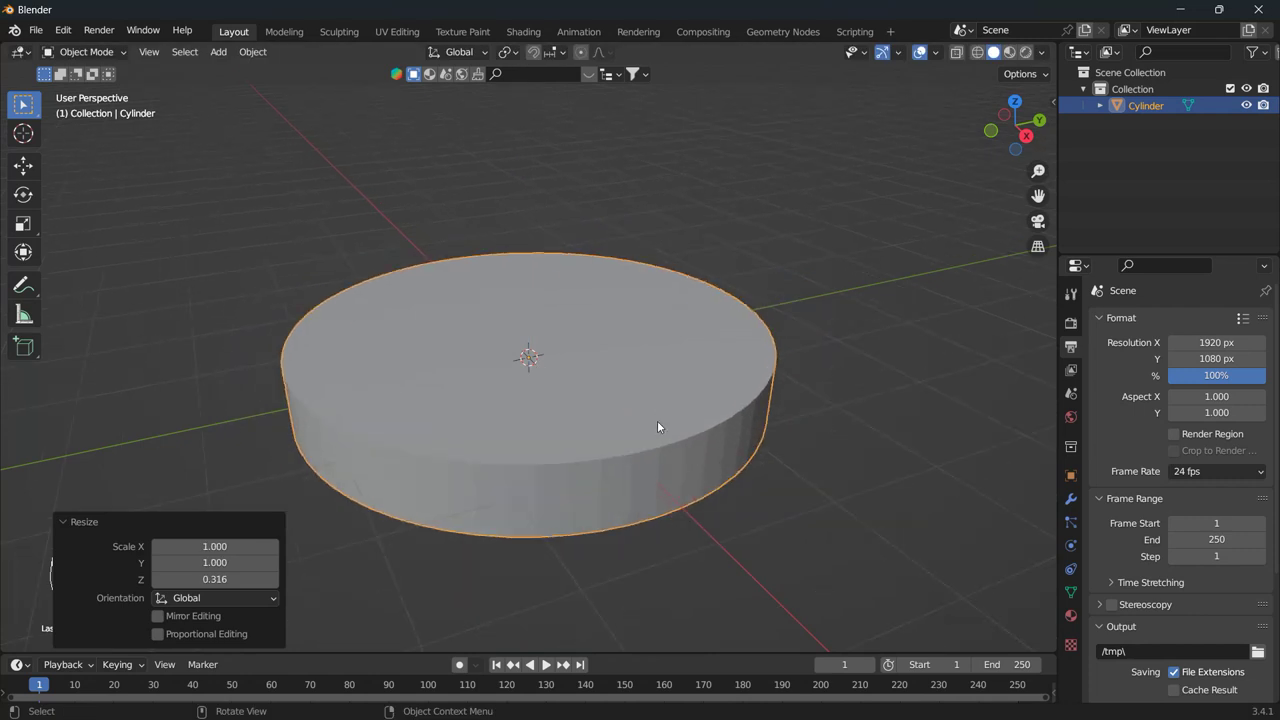
Step: Enter Edit Mode on the cylinder and begin insetting its top face for the inner opening
key("Tab")
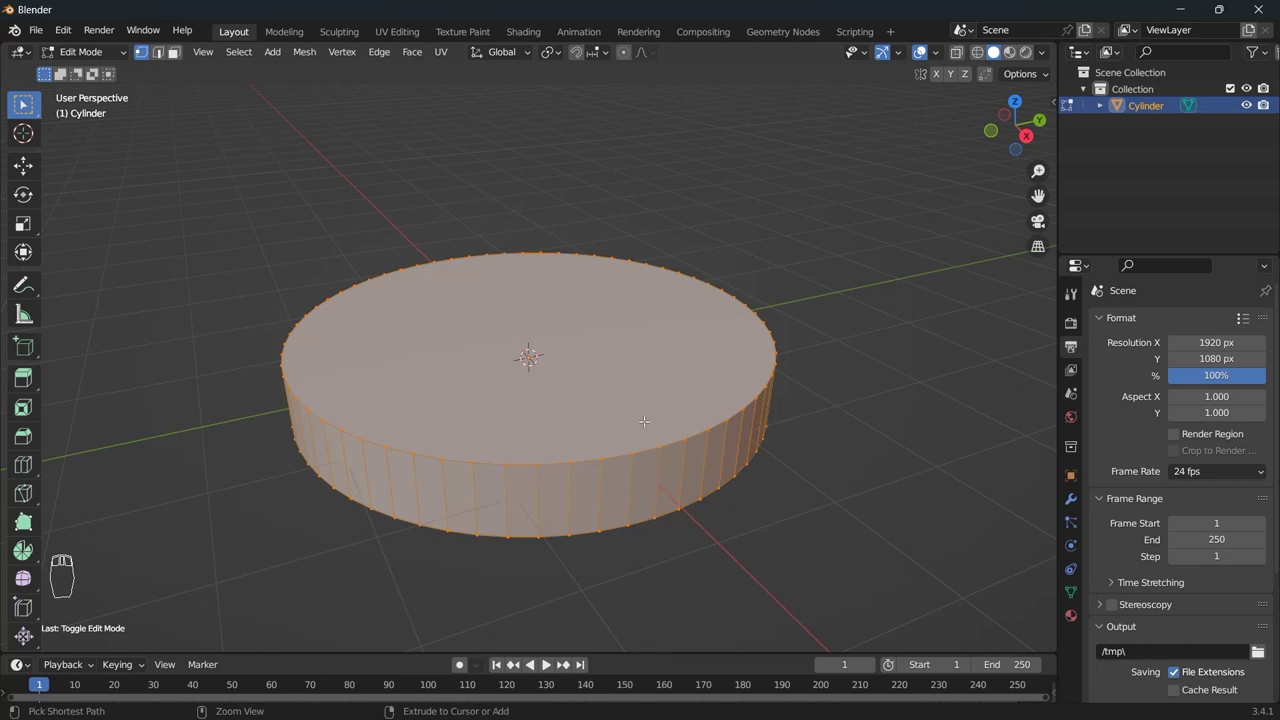
key("Tab")
key("Tab")
key("i")
key("Escape")
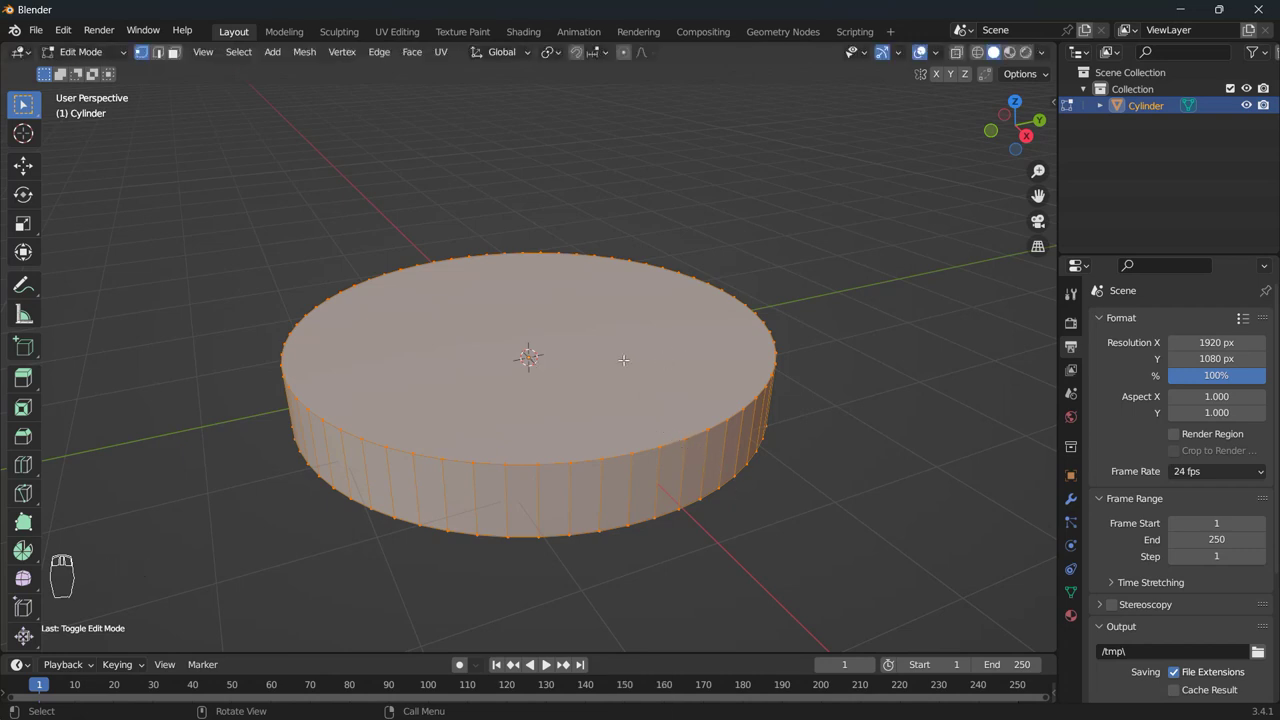
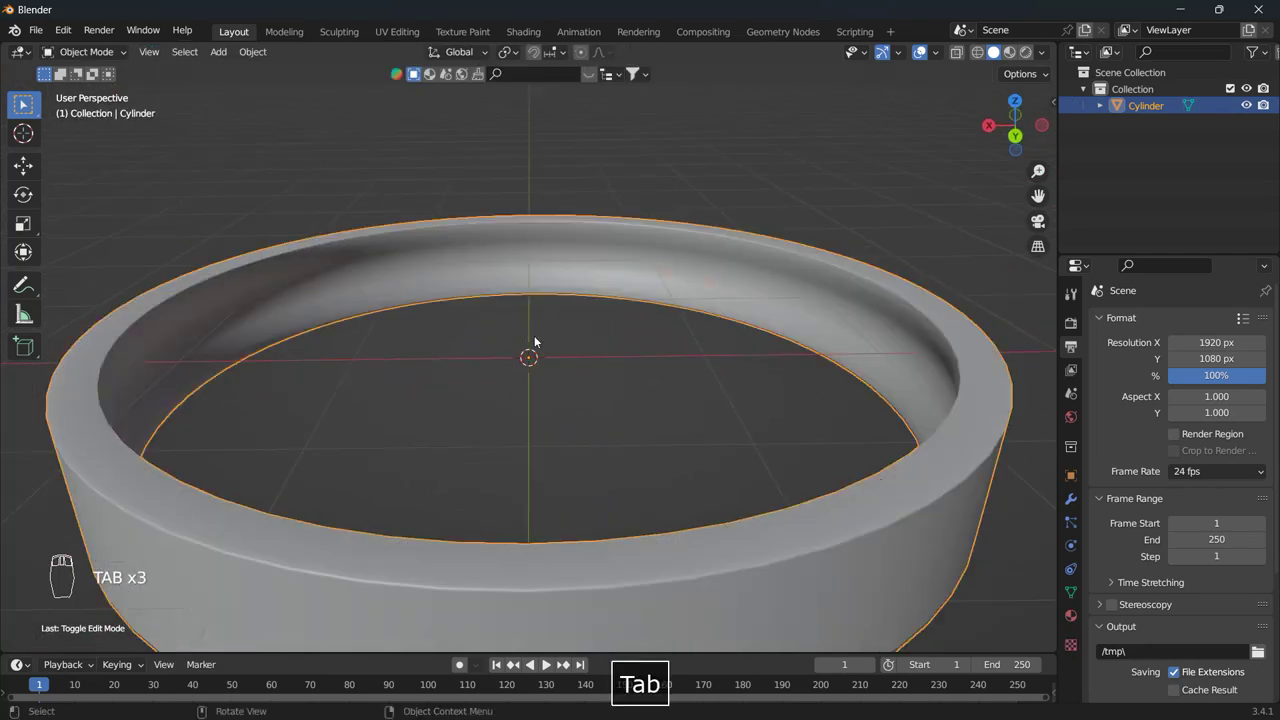
Step: Add a loop cut around the ring near its upper rim in Edit Mode
key("Tab")
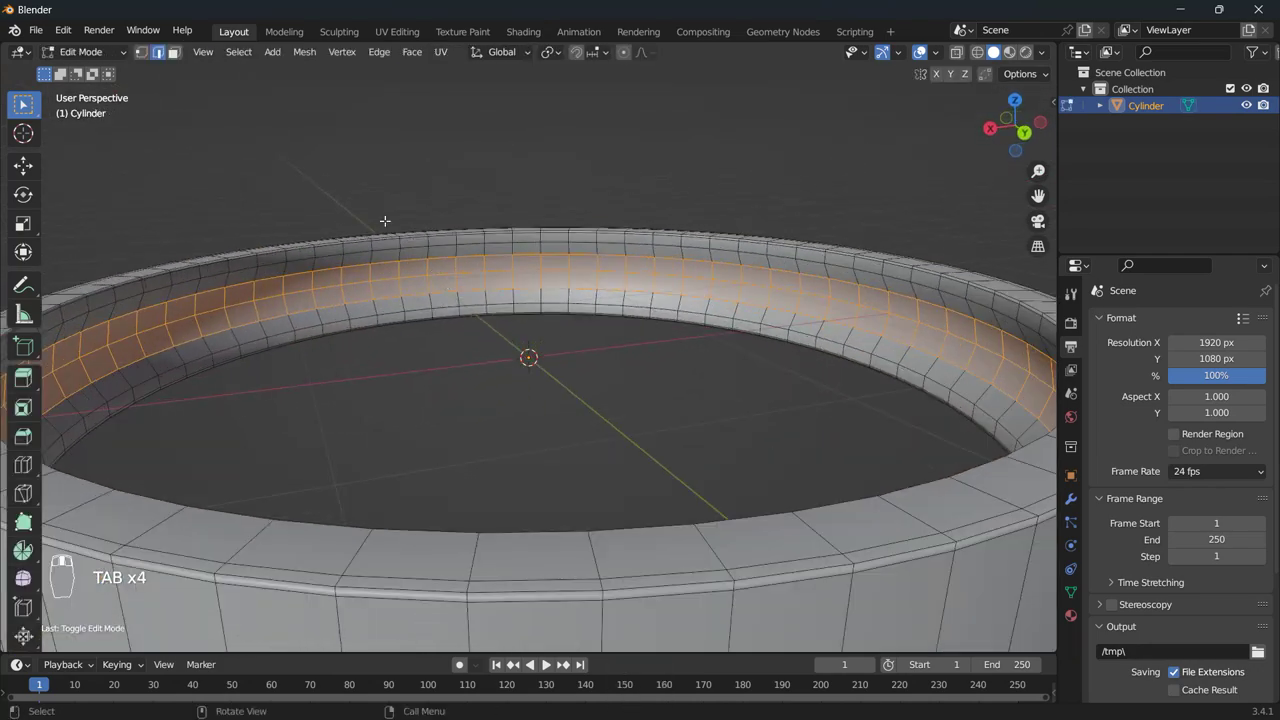
key("ctrl+r")
key("ctrl+r")
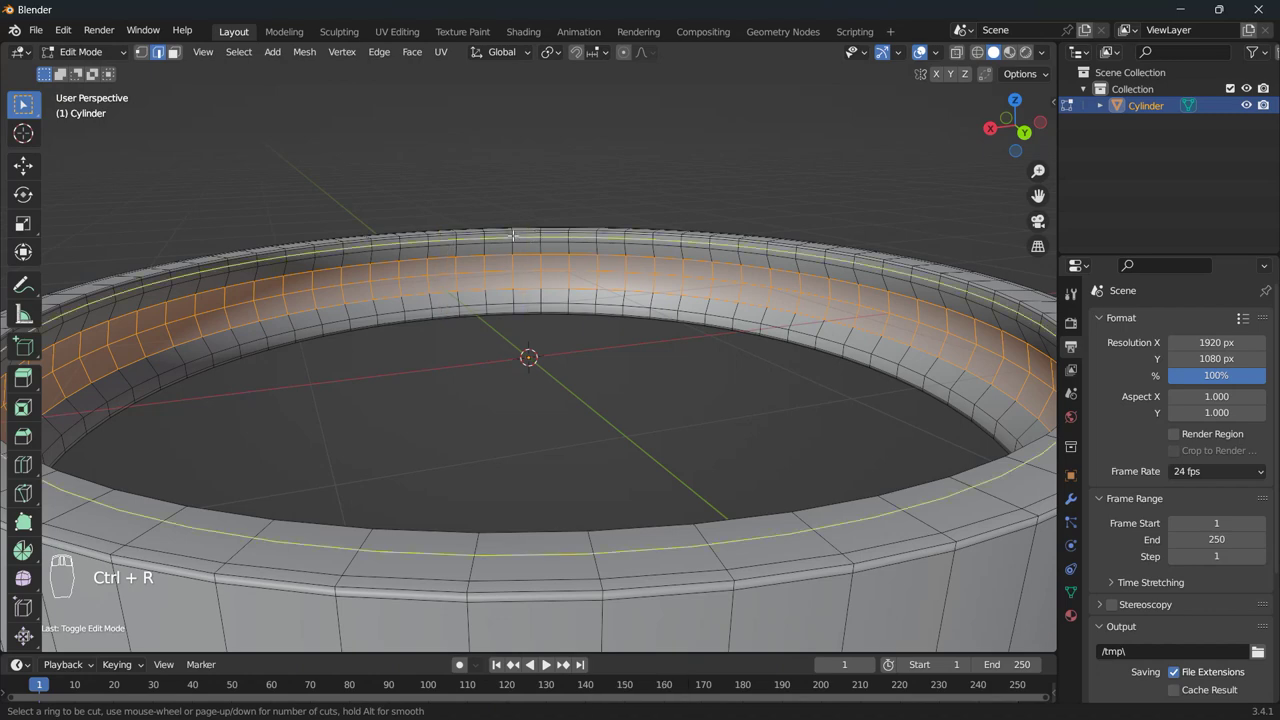
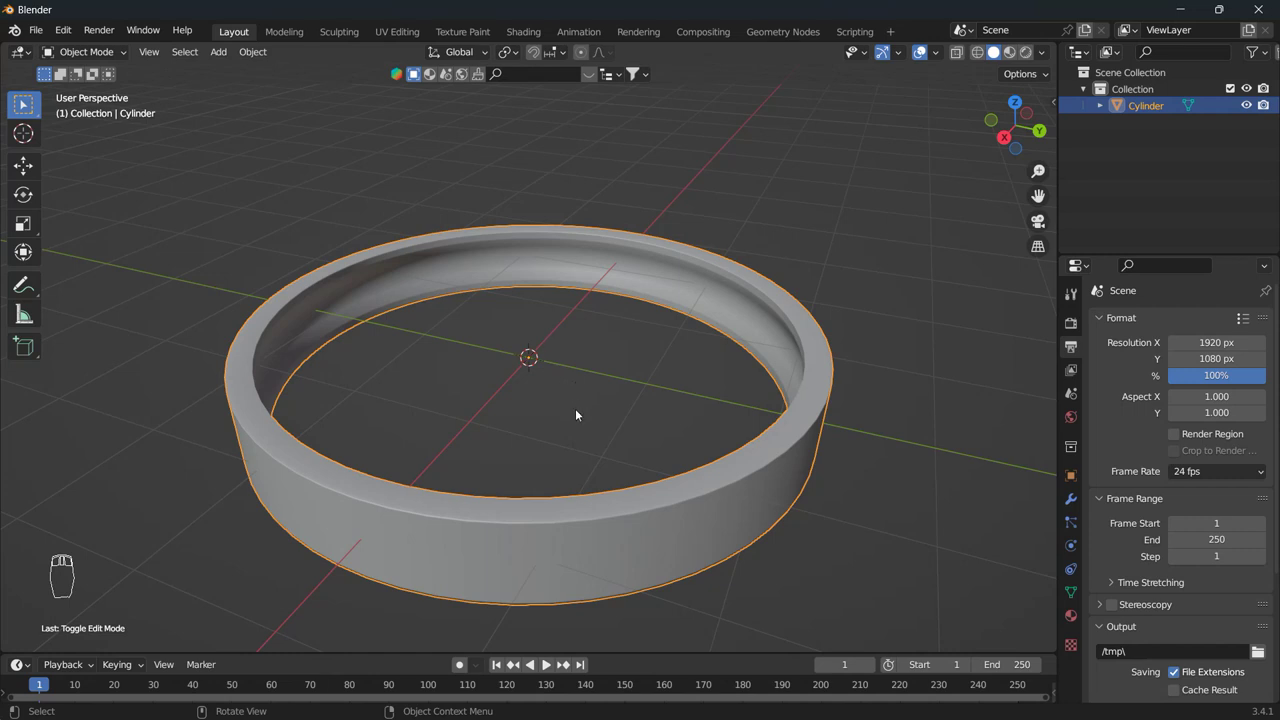
left_click_drag(574, 447, 727, 501)
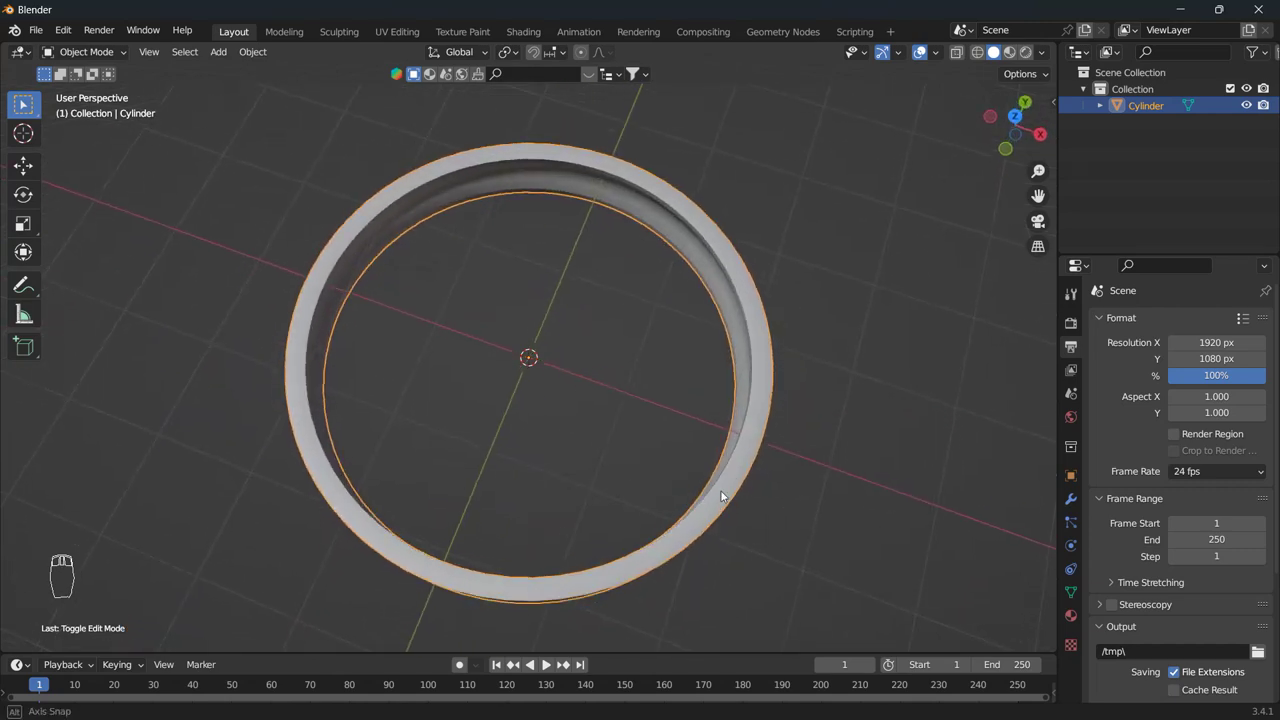
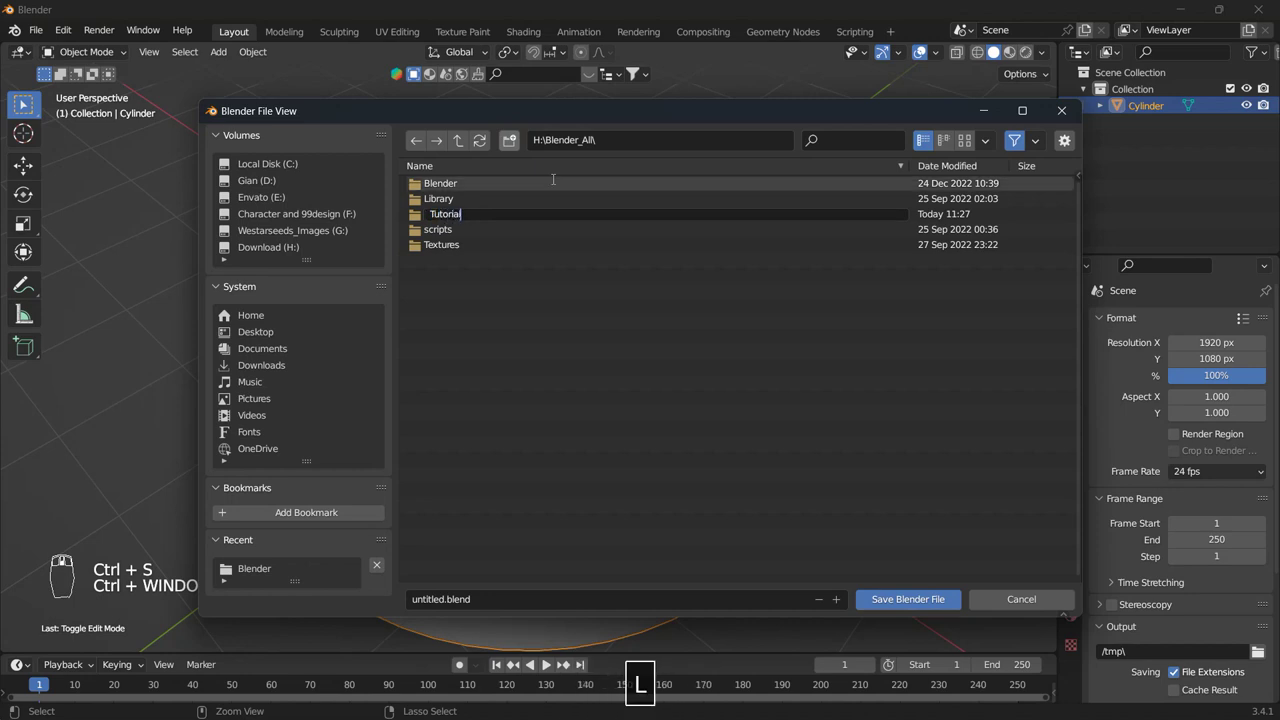
Step: Confirm the new Tutorial folder in the save dialog and enter it
key("Return")
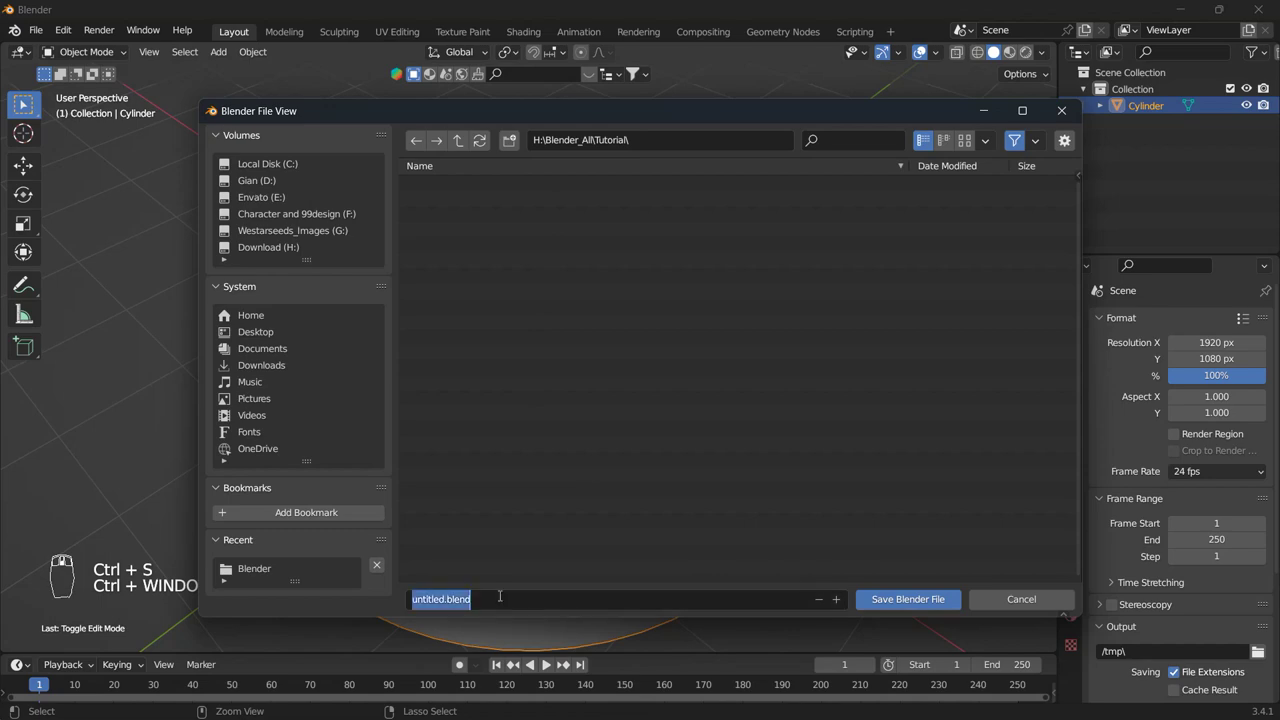
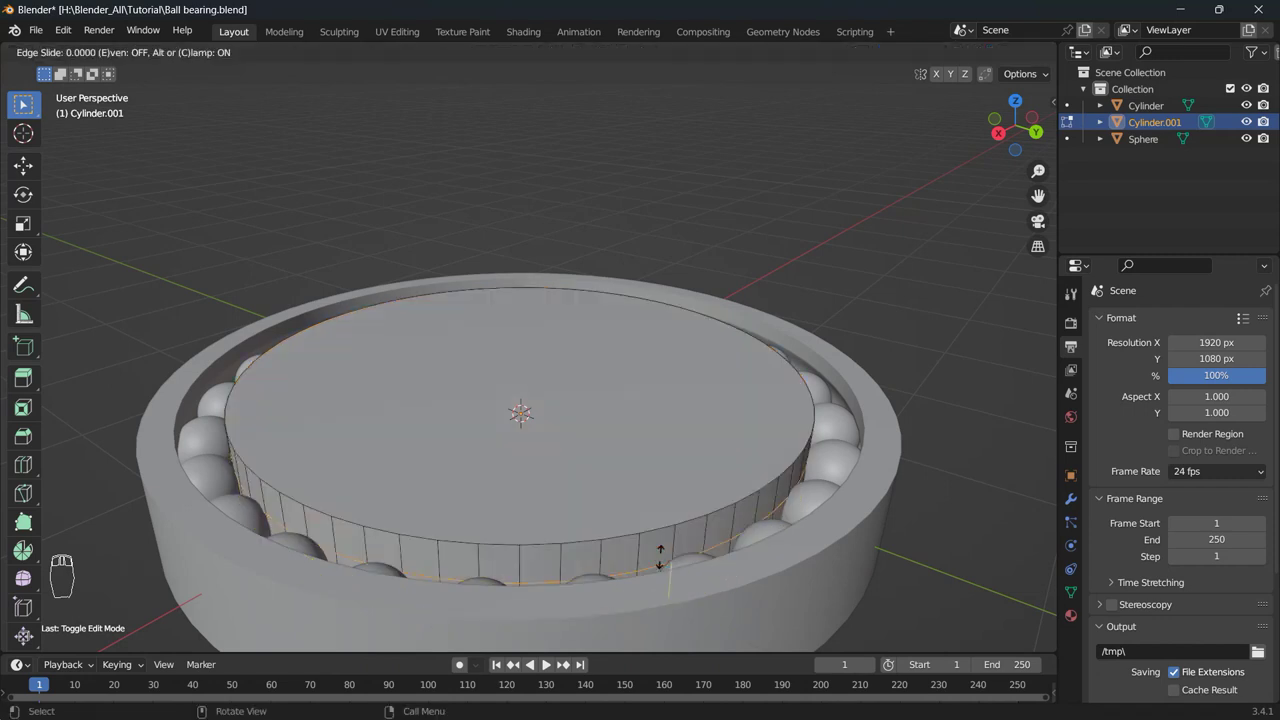
Step: Scale the inner cylinder's face along the vertical axis to shape the race
key("s")
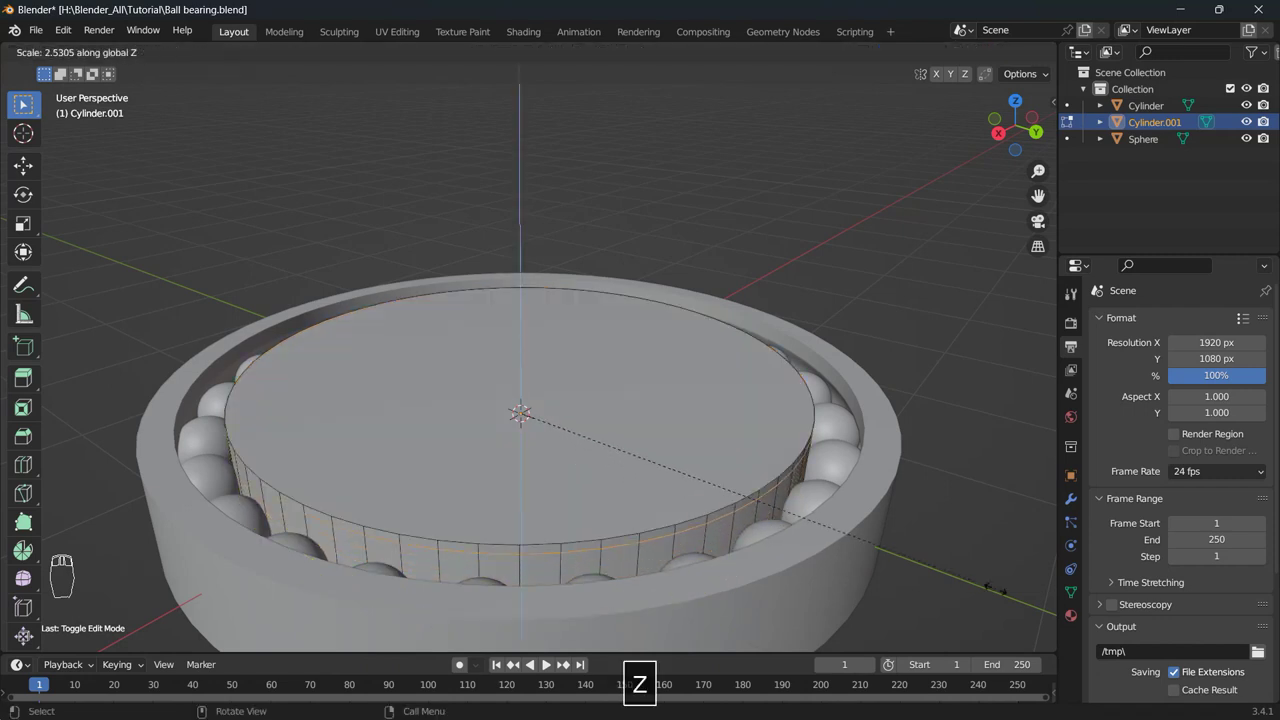
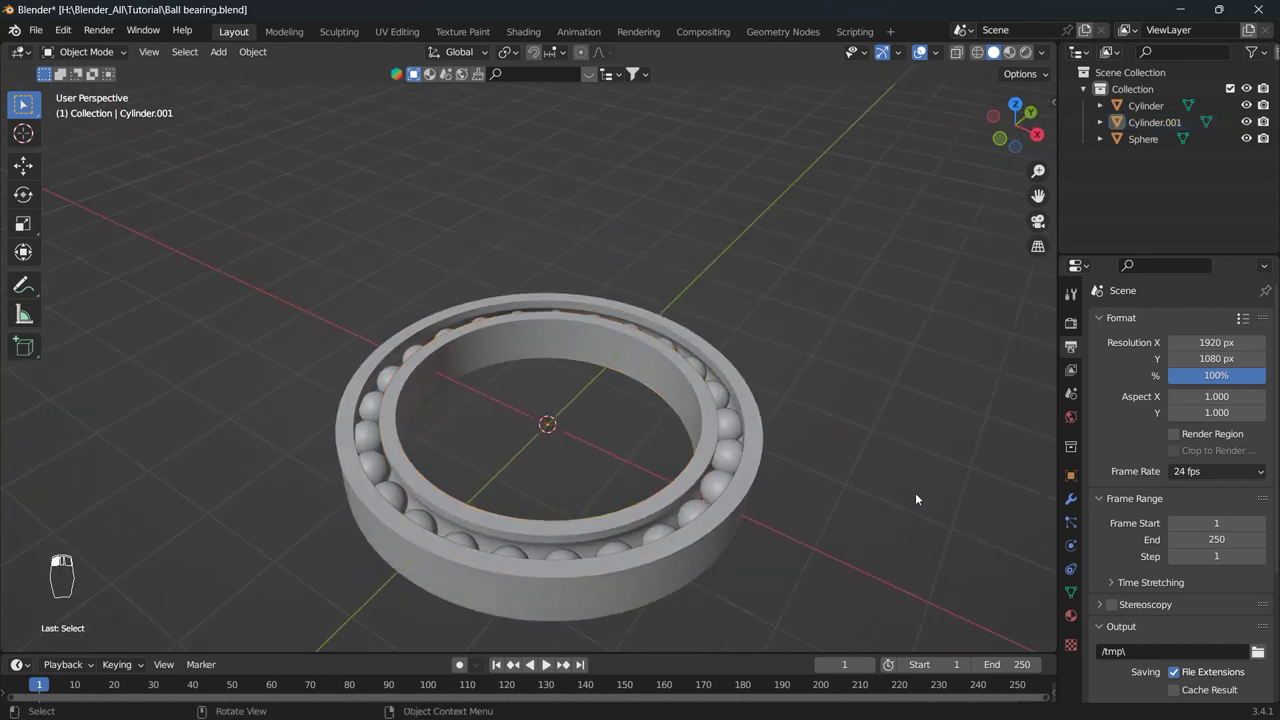
Step: Bring up the sidebar to reach the BlenderKit asset search panel
key("n")
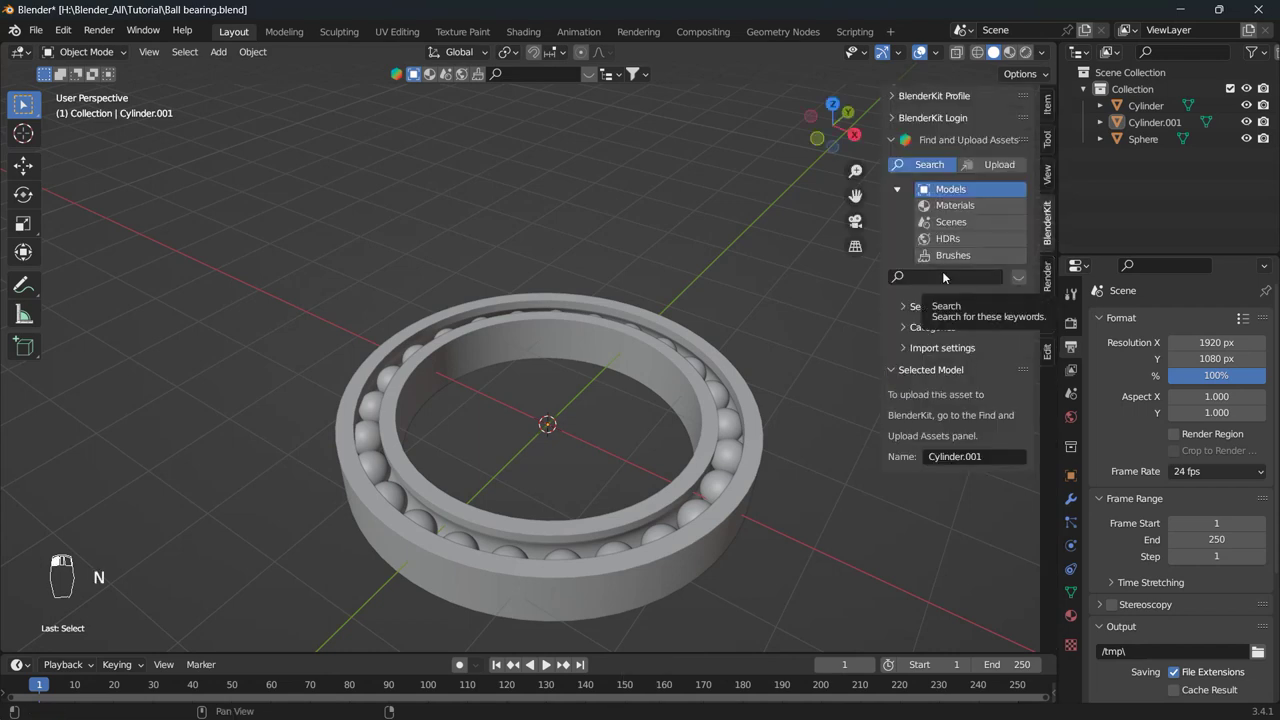
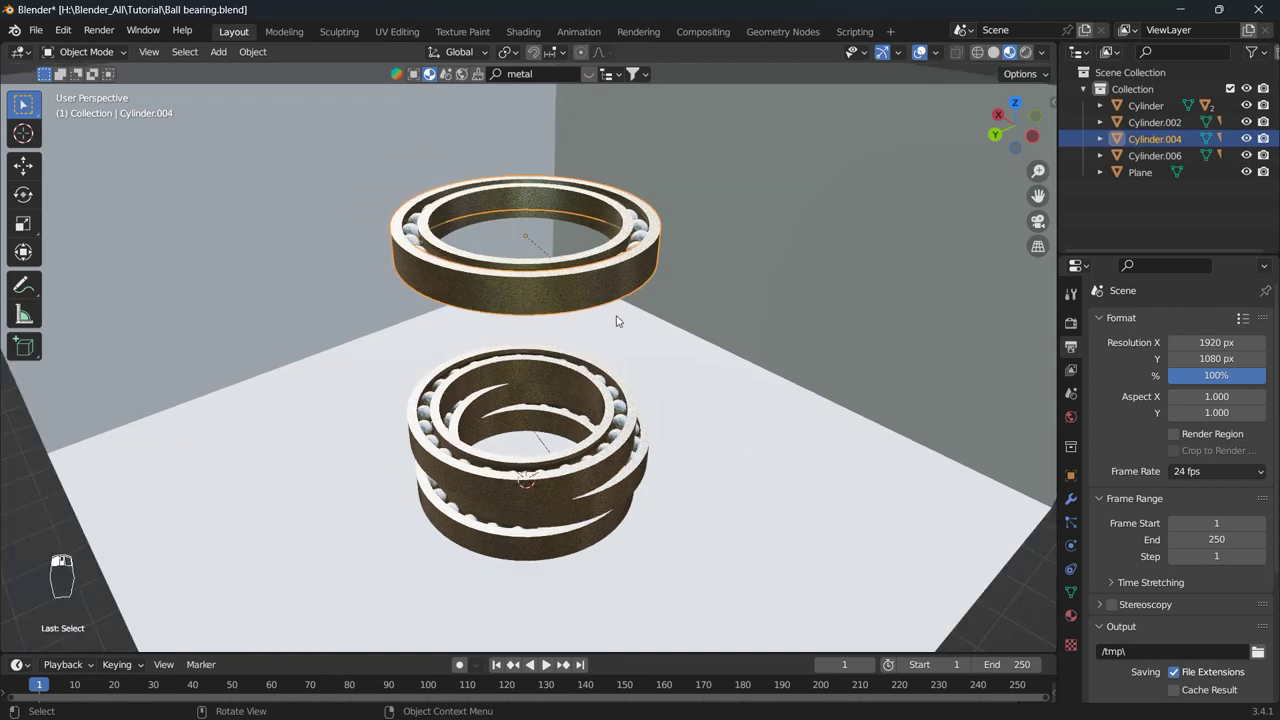
Step: Grab the raised bearing copy and move it back down onto the backdrop floor
key("g")
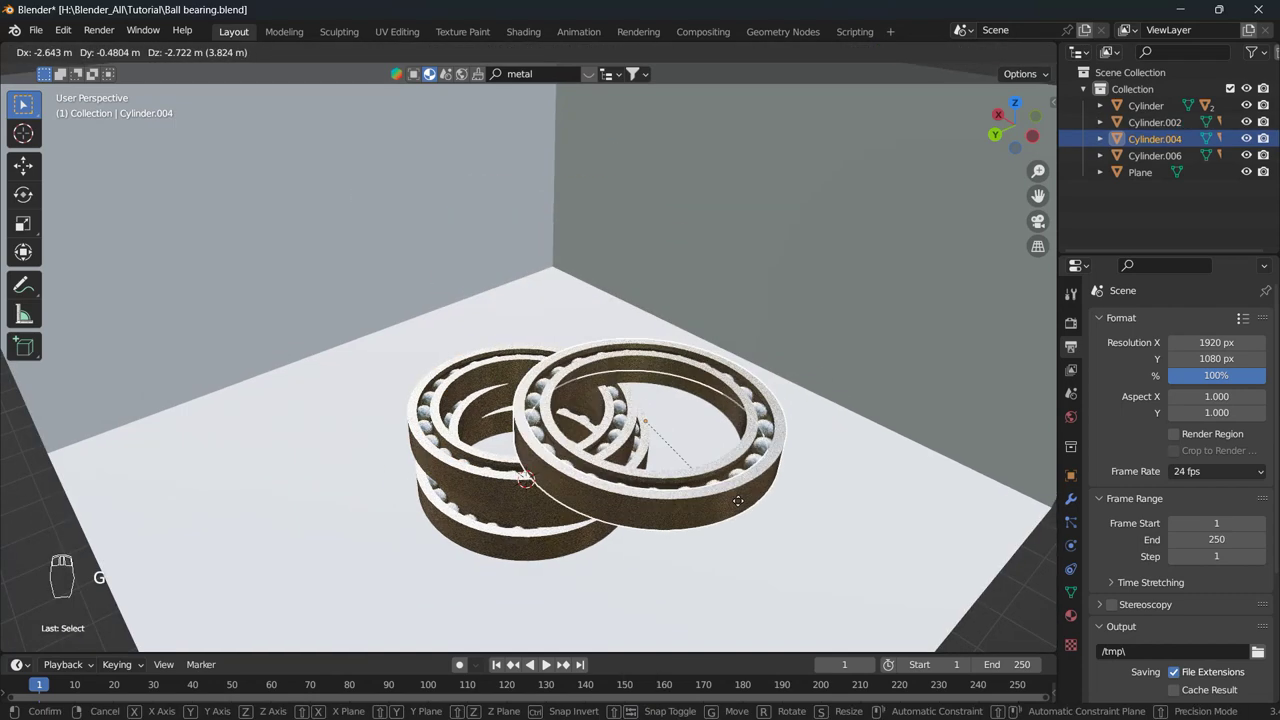
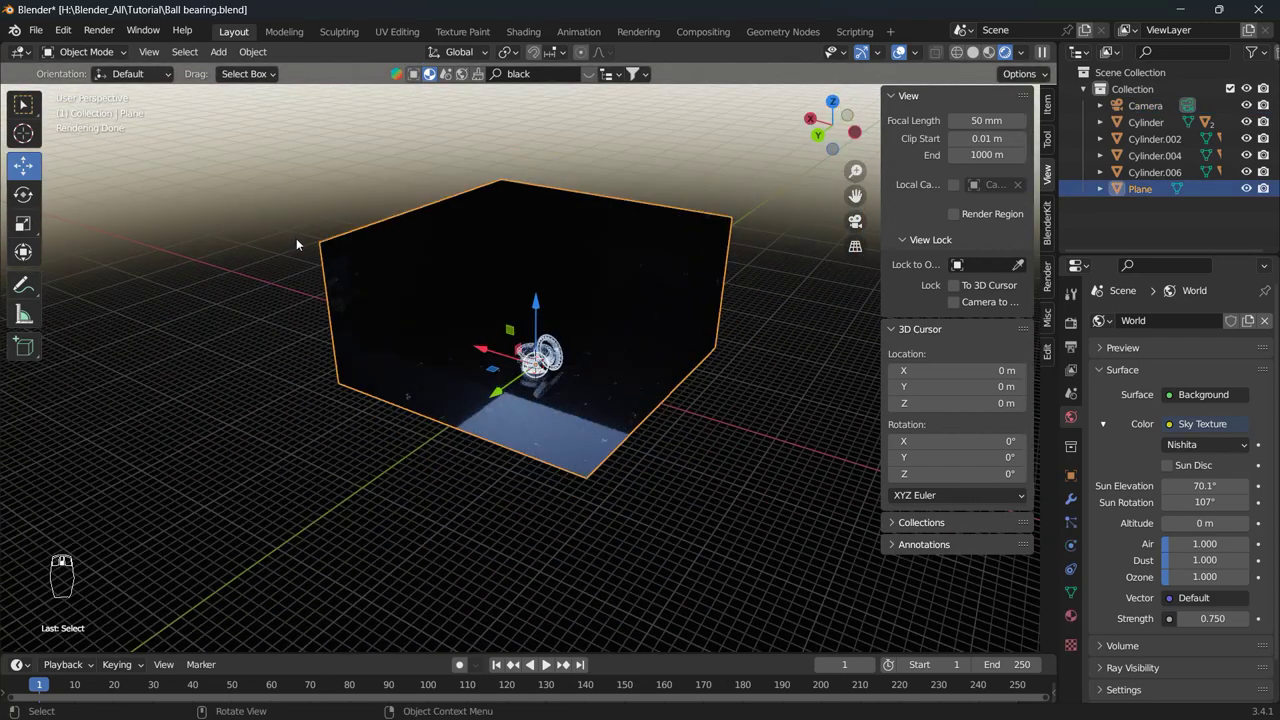
Step: Cancel a stray scale, then move the box backdrop constrained to the vertical axis
key("s")
key("Escape")
key("g")
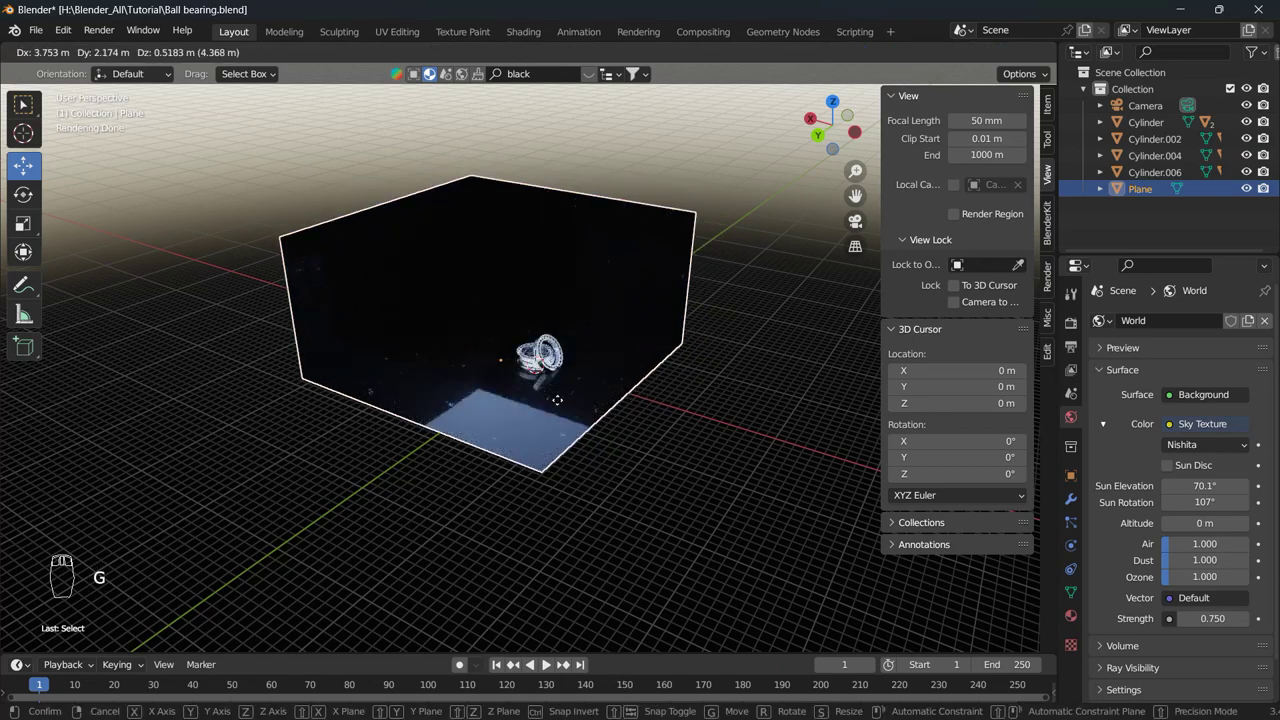
key("shift+z")
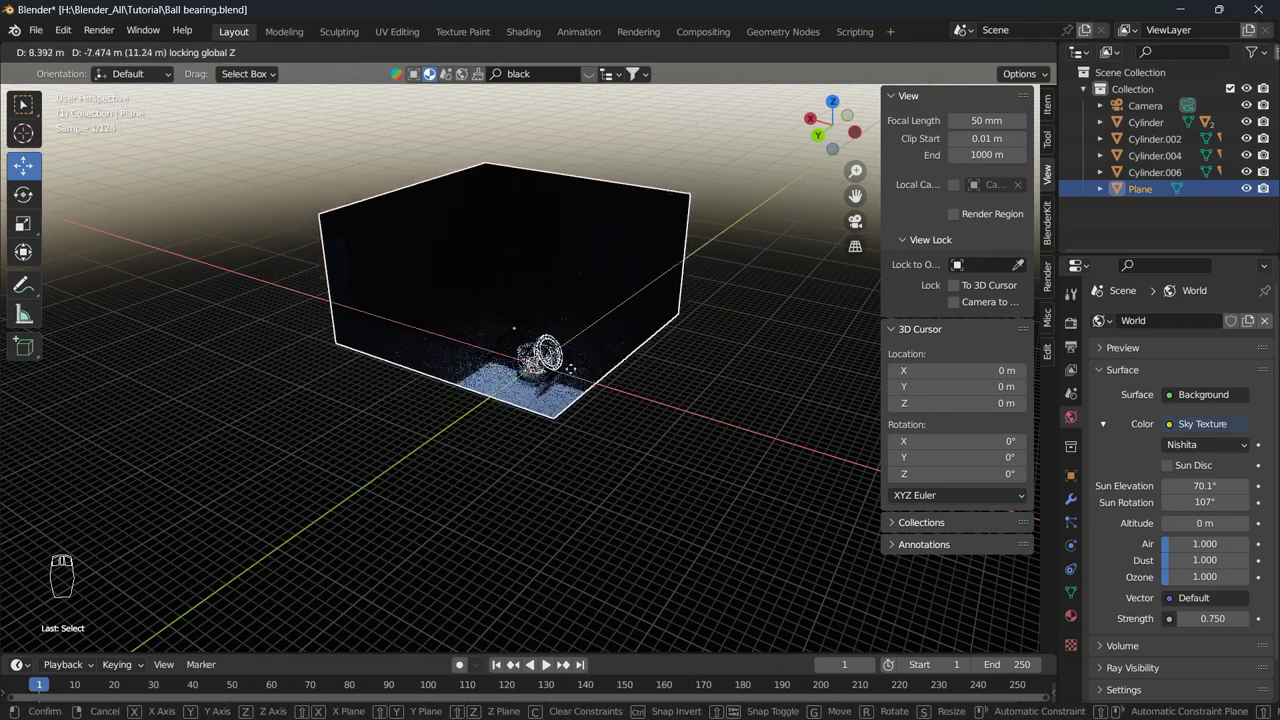